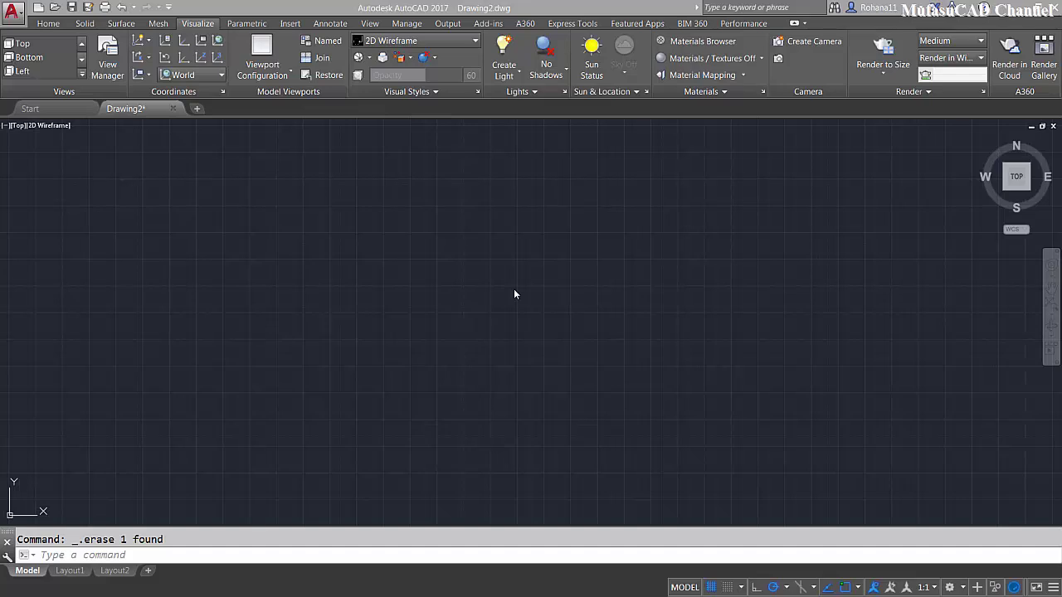
Draw a single horizontal line across the lower drawing area with LINE
left_click(517, 287)
key("space")
left_click(103, 551)
key("space")
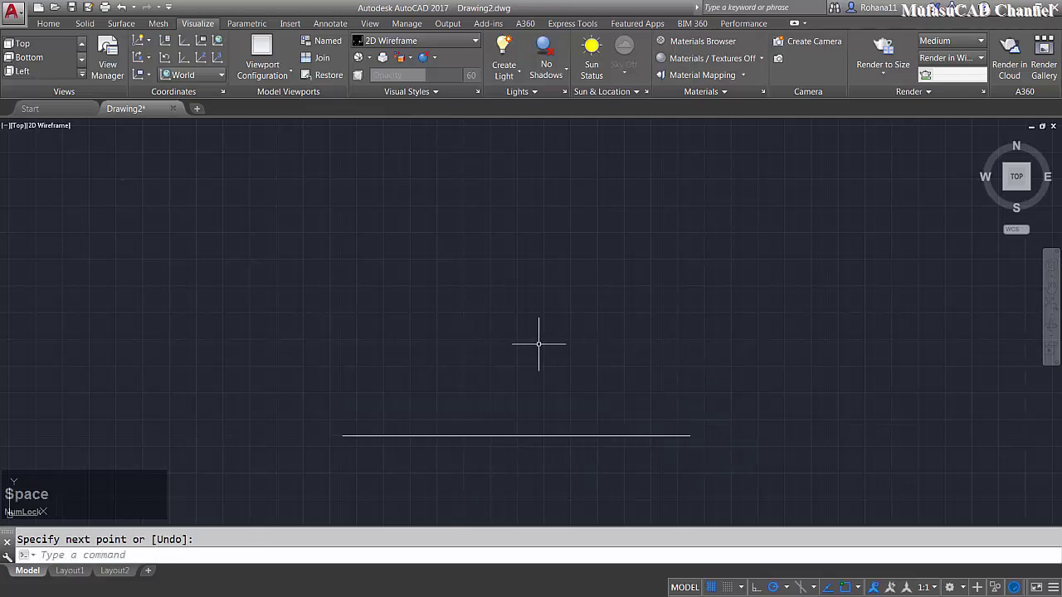
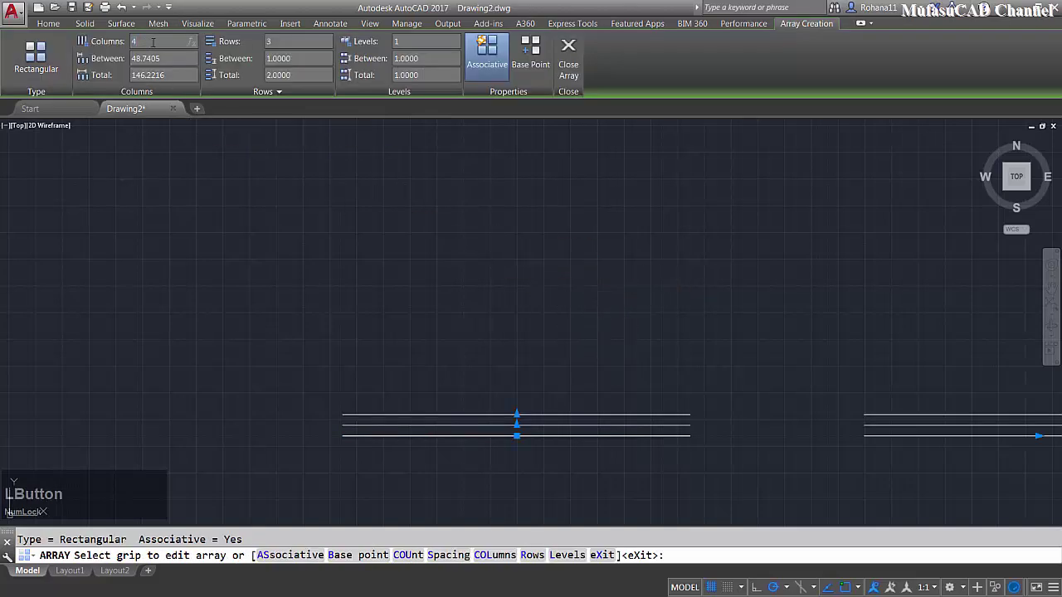
Array the line into 1 column by 20 rows of parallel horizontal lines
key("1")
left_click(359, 568)
key("2")
type("20")
left_click(303, 552)
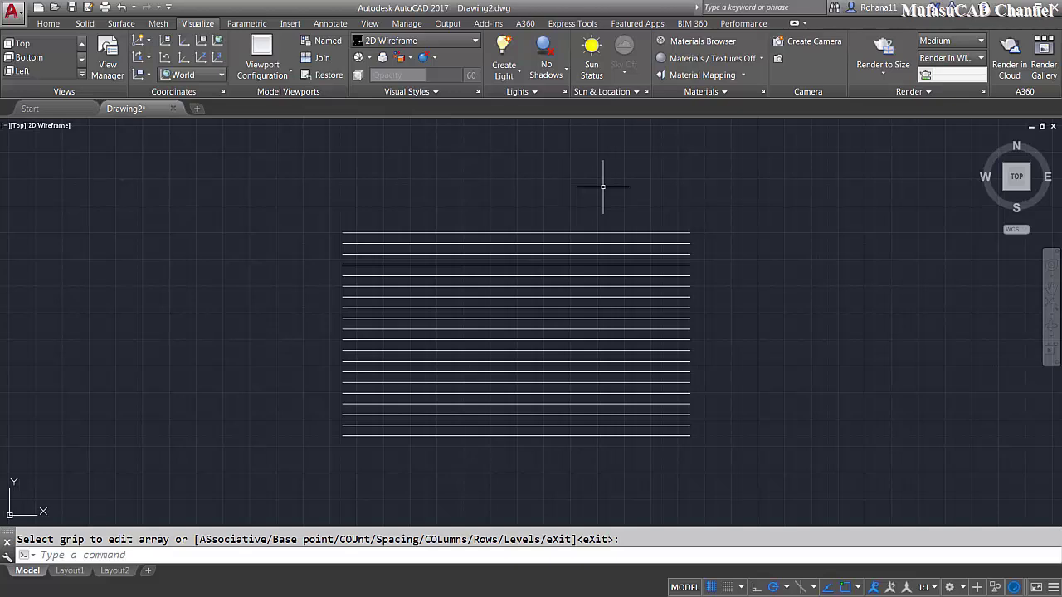
Draw a circle centred over the middle of the stacked lines and start WIPEOUT
key("c")
key("space")
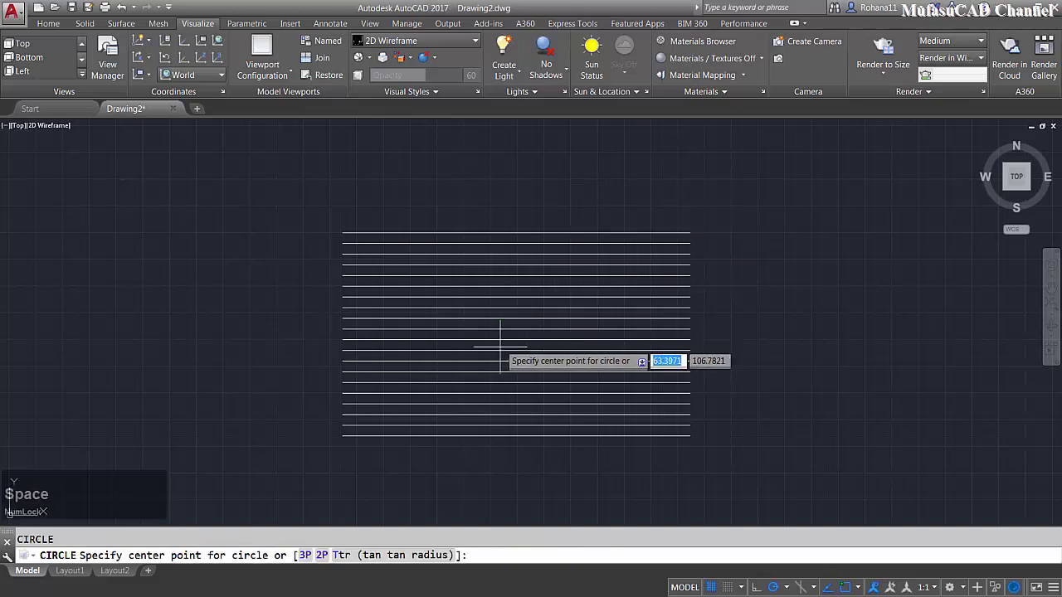
left_click(108, 552)
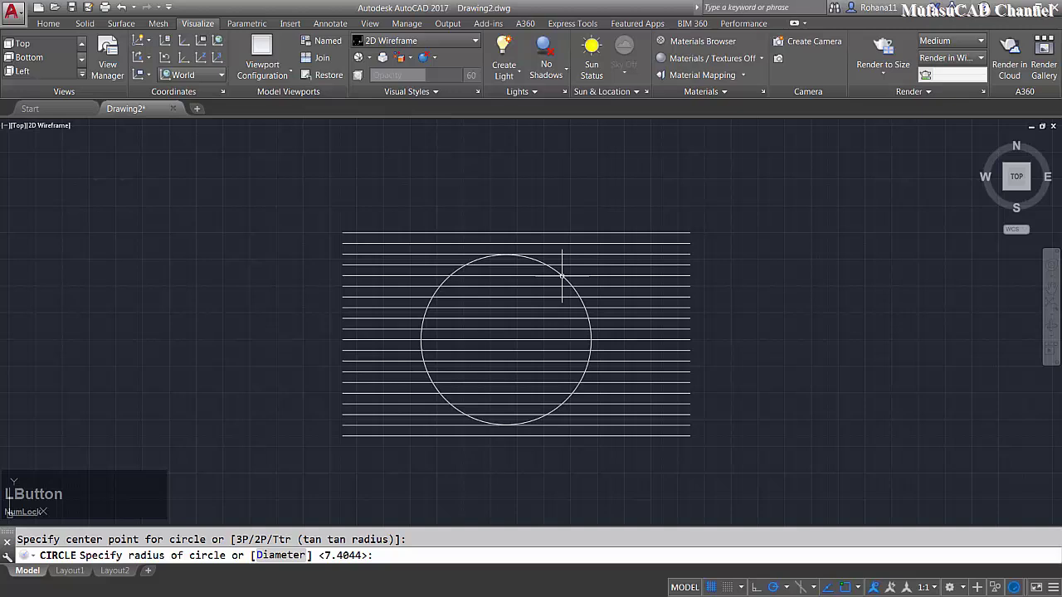
type("wip")
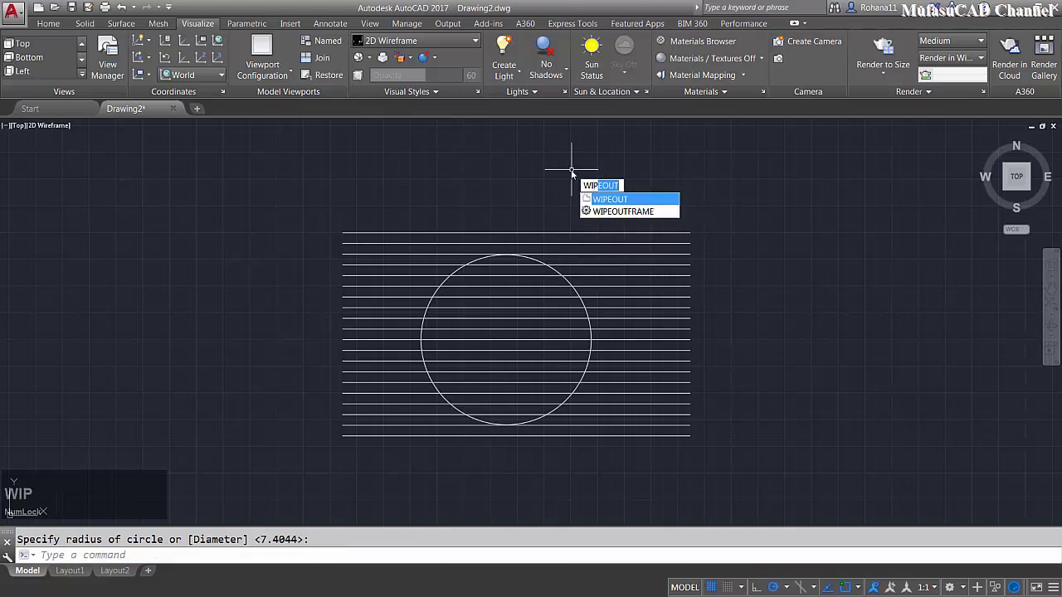
Try the circle as a WIPEOUT polyline boundary (rejected), then erase the circle
key("space")
key("p")
key("space")
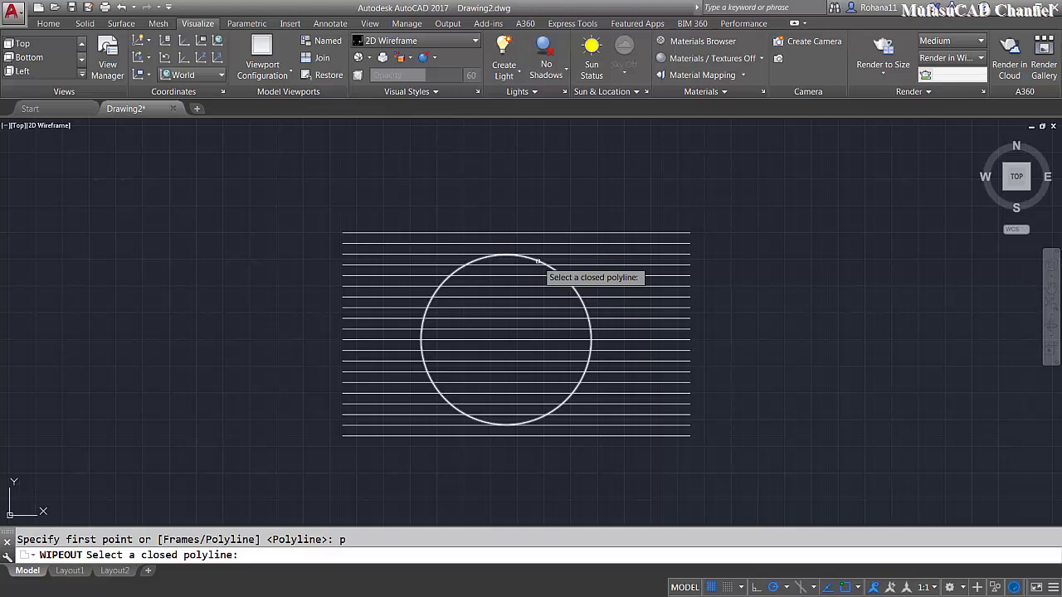
left_click(103, 551)
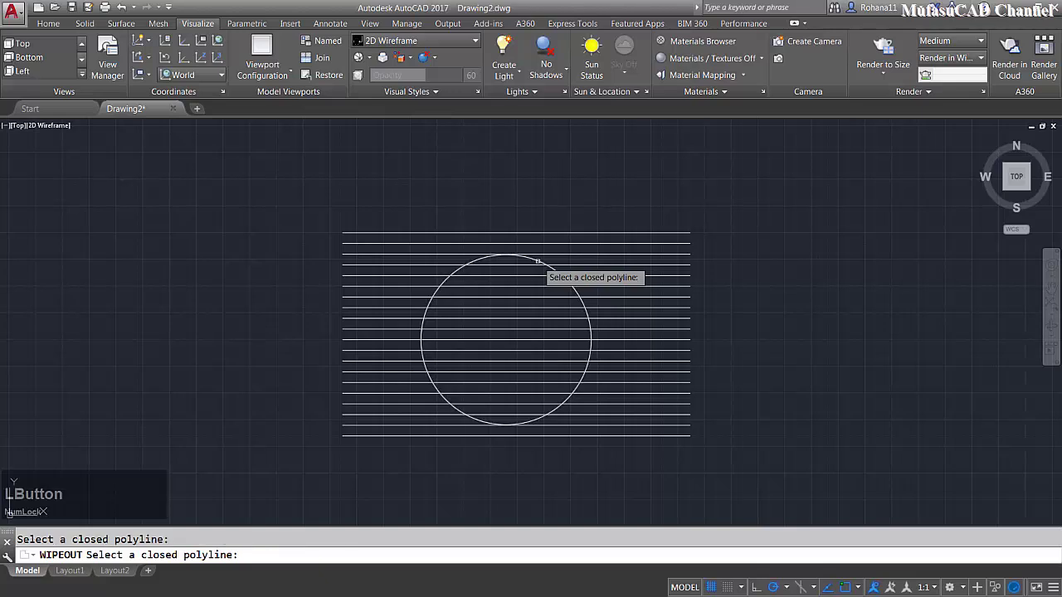
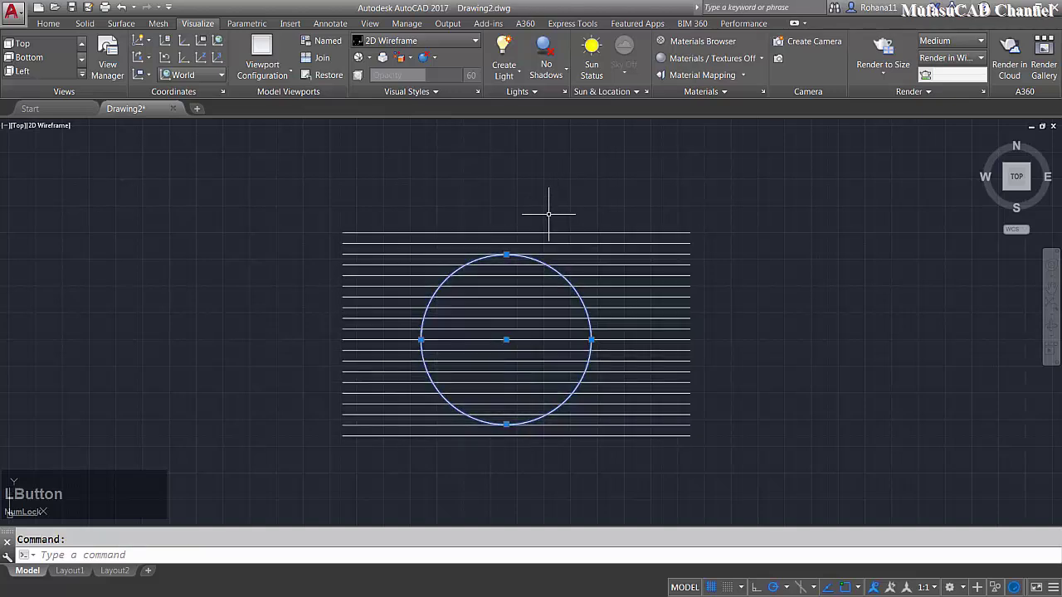
key("Delete")
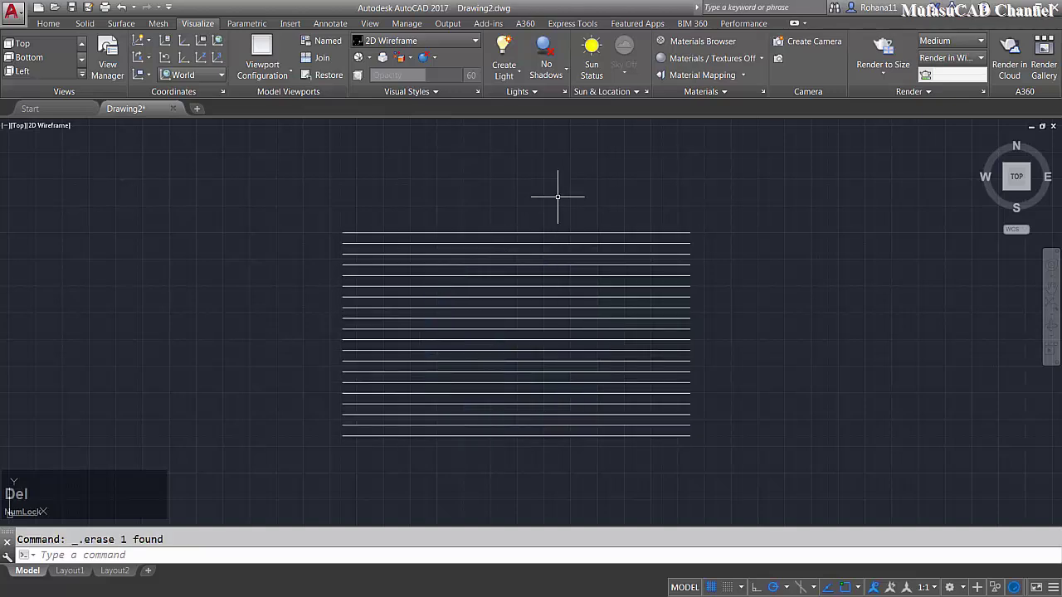
Create a 500-sided inscribed polygon centred on the lines with POL and drag its radius
type("pol")
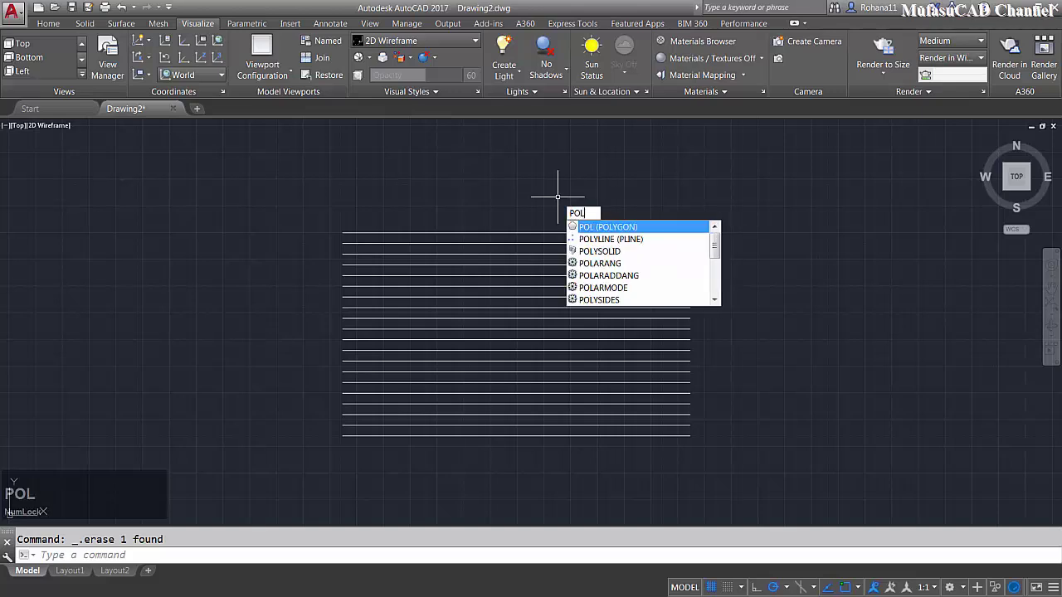
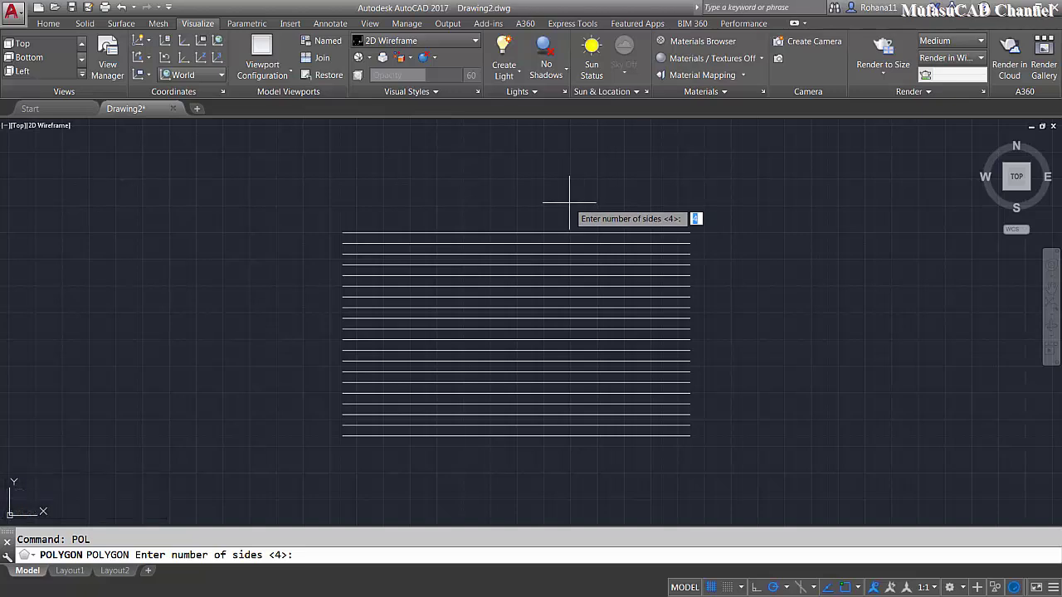
type("500")
key("space")
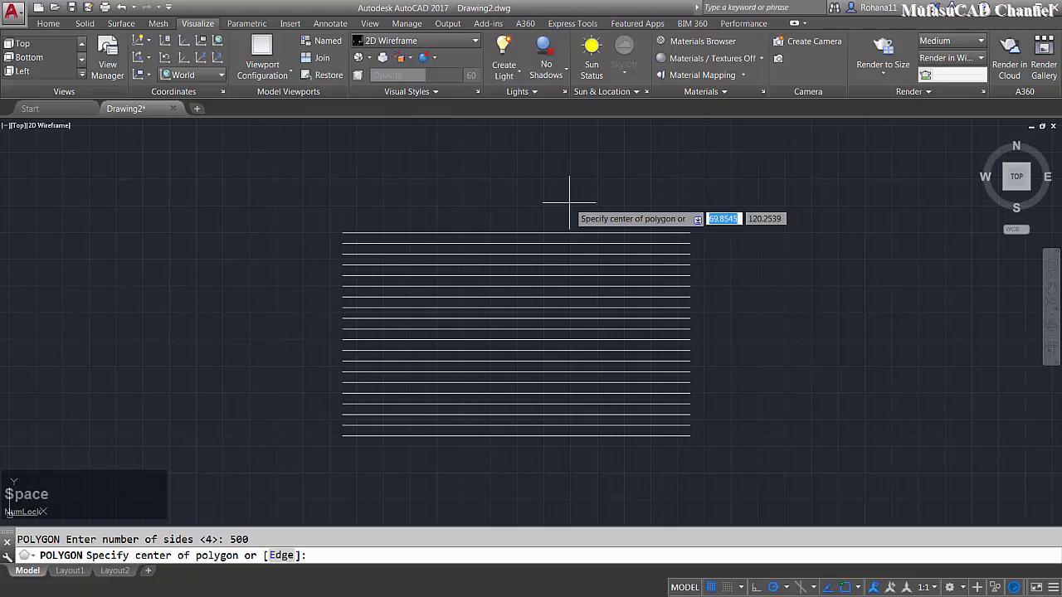
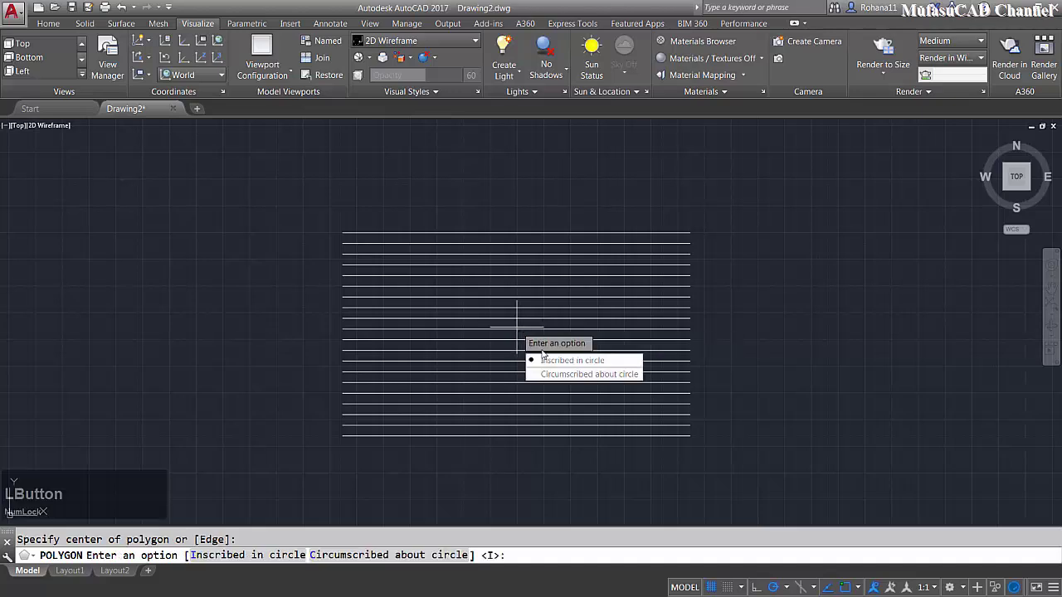
left_click(592, 367)
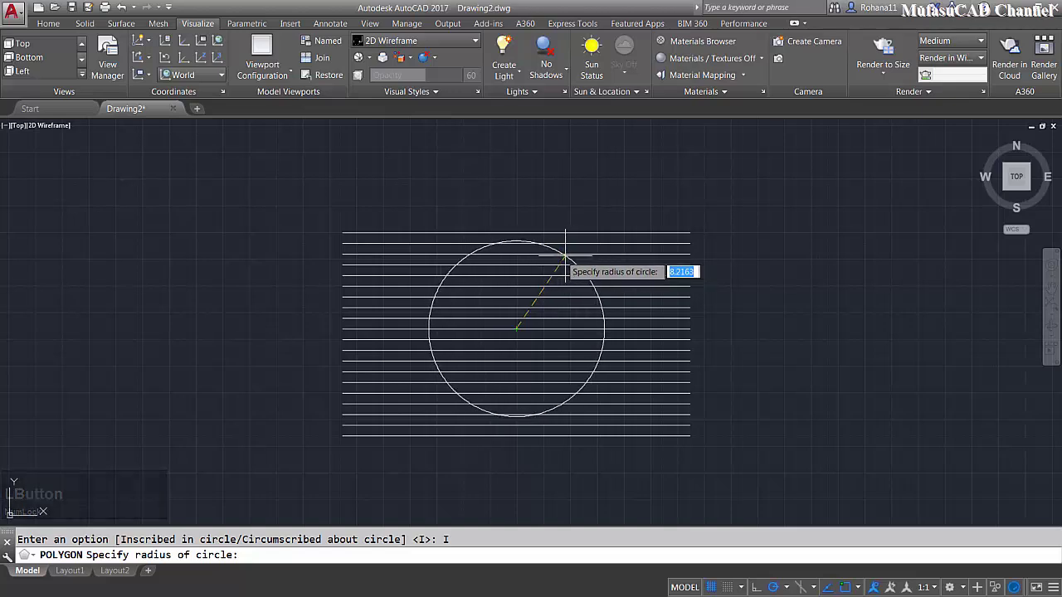
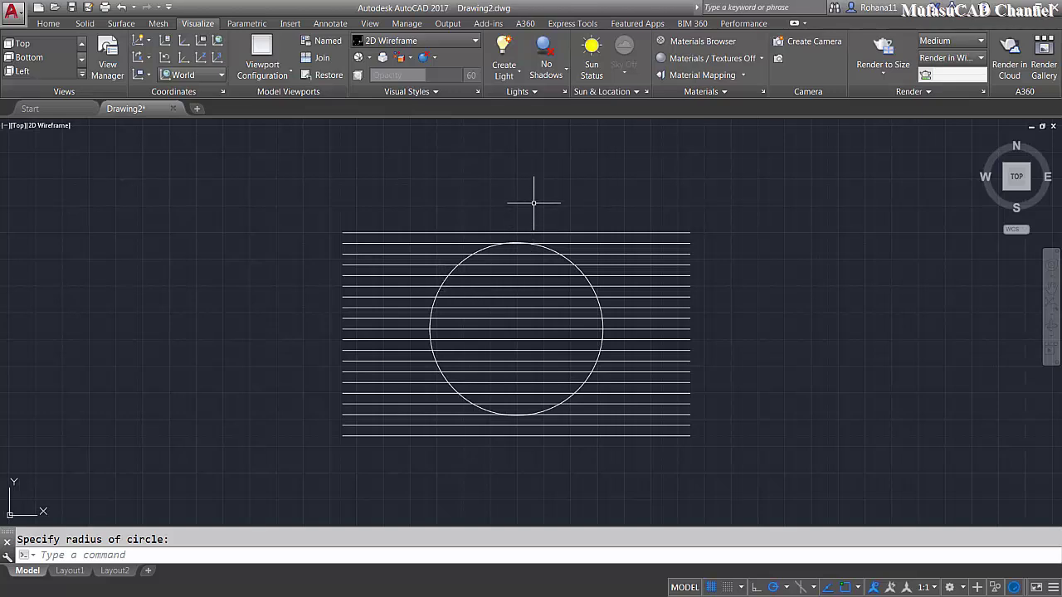
Run WIPEOUT with the Polyline option and pick the 500-sided polygon as its boundary
type("wip")
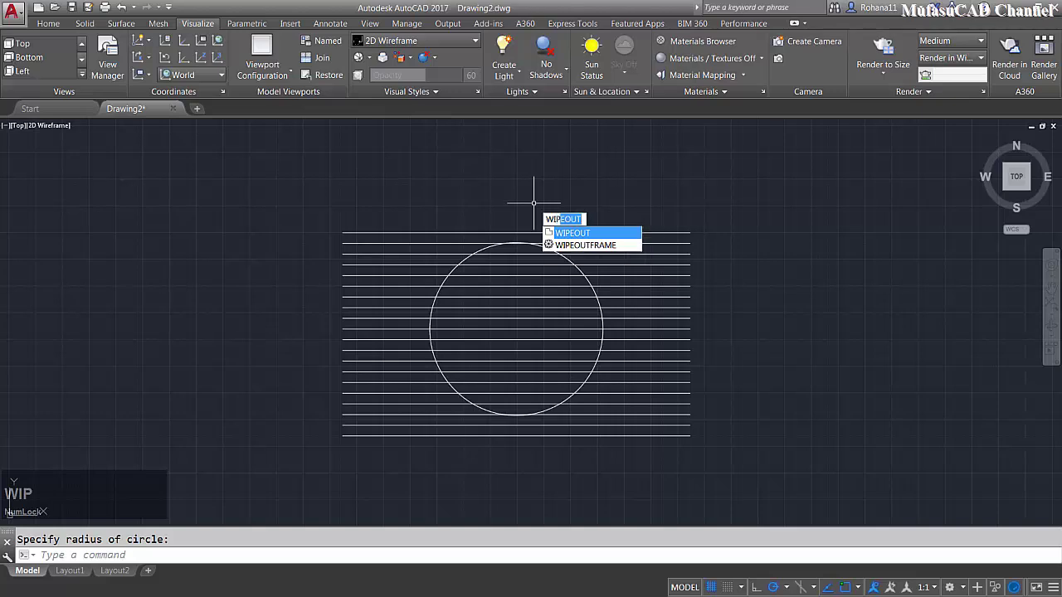
key("space")
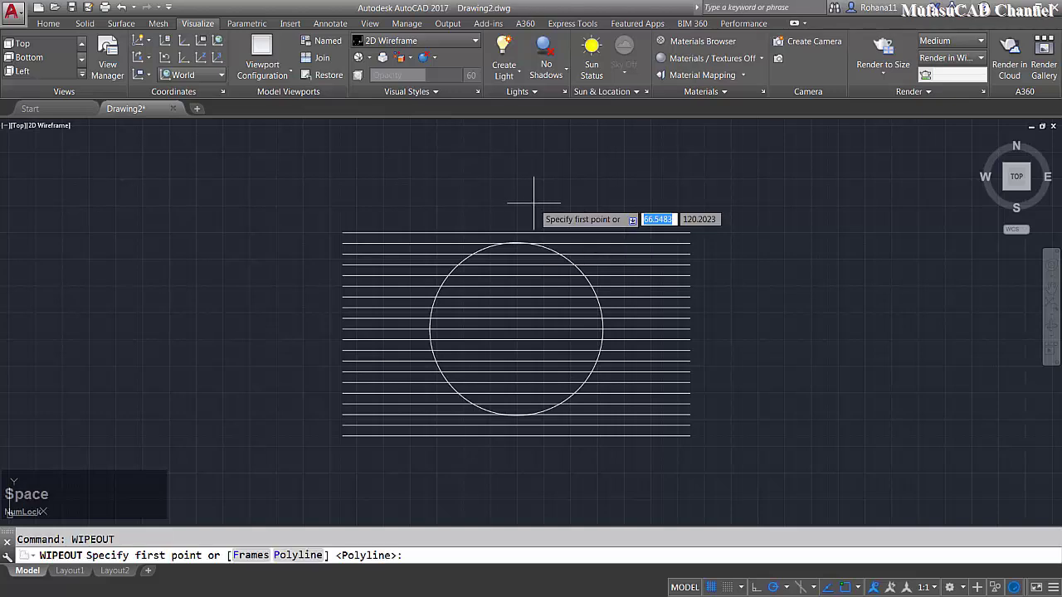
key("p")
key("space")
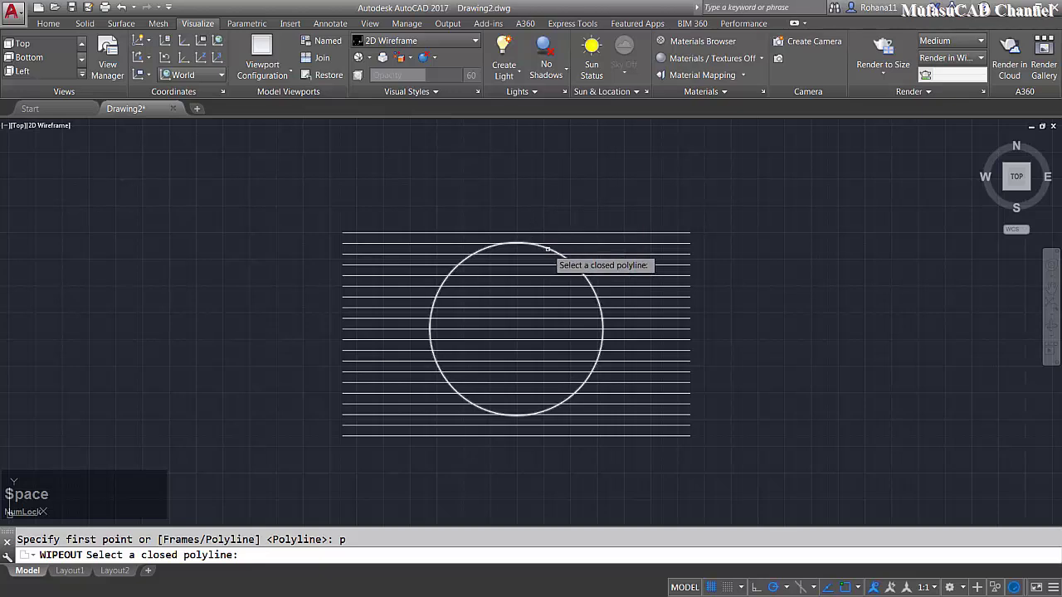
left_click(103, 551)
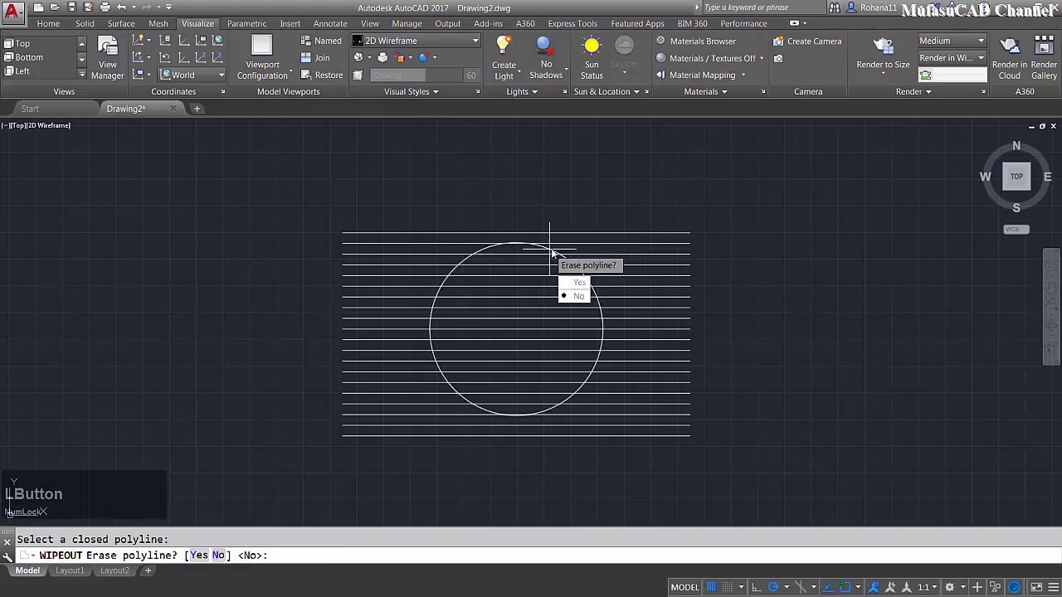